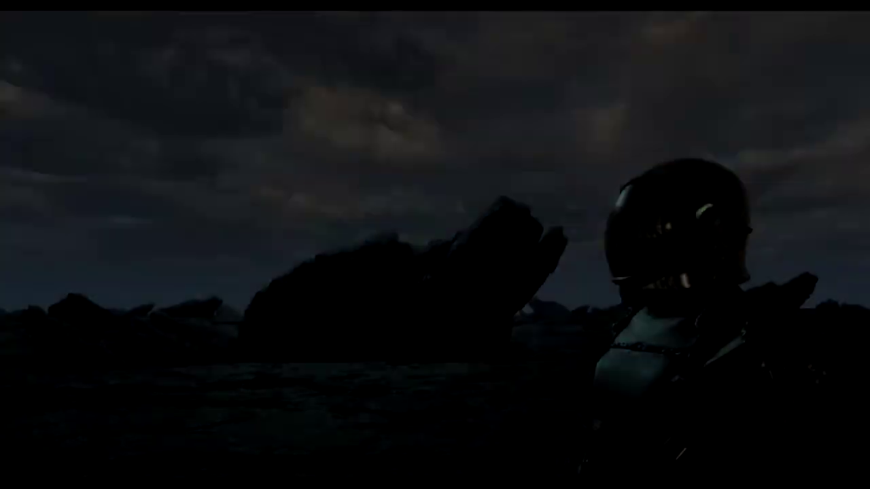
Enter Transpose and anchor the action line at the shoulder of the screen-right arm.
{"action": "key", "text": "Insert"}
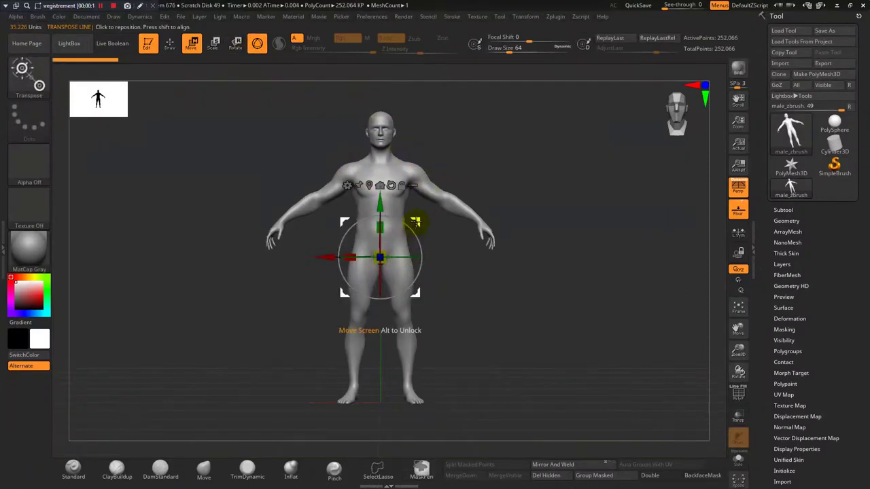
{"action": "left_click", "coordinate": [102, 92]}
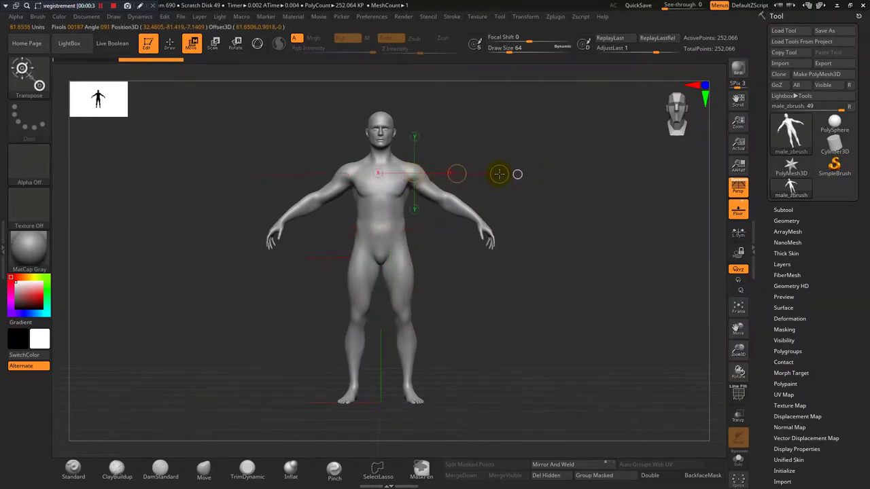
{"action": "key", "text": "x"}
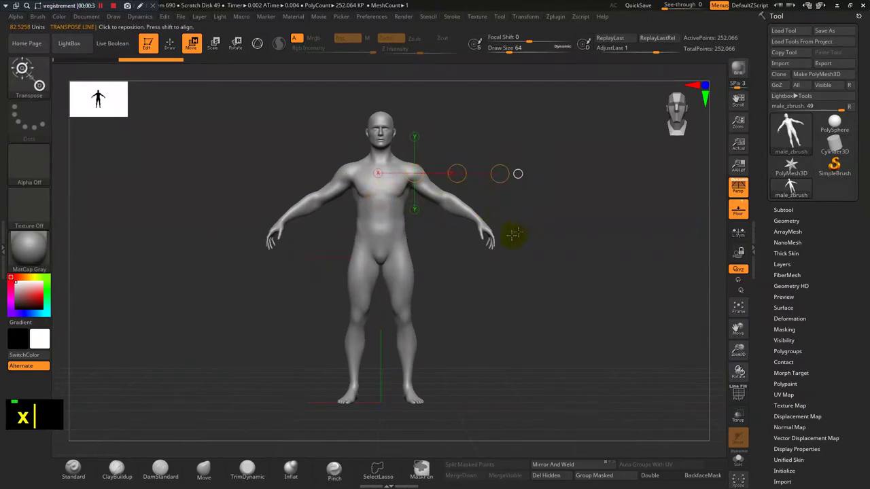
{"action": "left_click", "coordinate": [102, 93]}
Mask the whole body except the screen-right arm from the shoulder down.
{"action": "left_click", "coordinate": [103, 92]}
{"action": "left_click", "coordinate": [102, 93]}
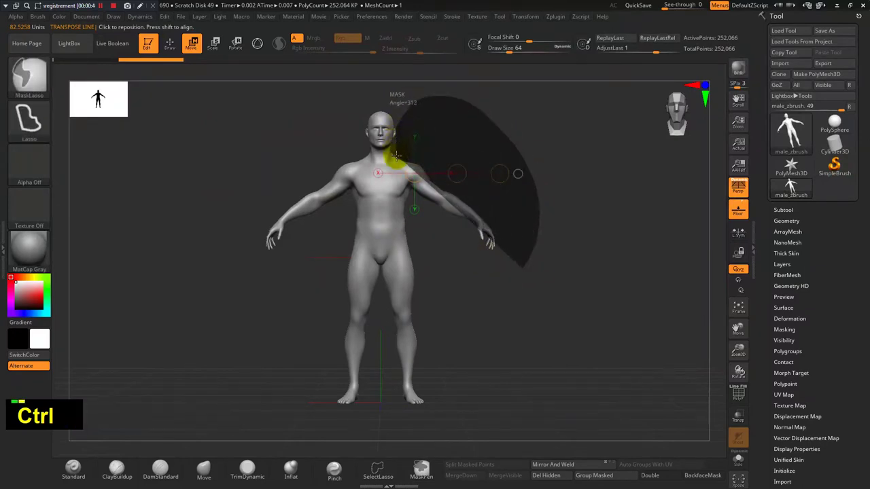
{"action": "left_click", "coordinate": [102, 92]}
{"action": "left_click", "coordinate": [103, 93]}
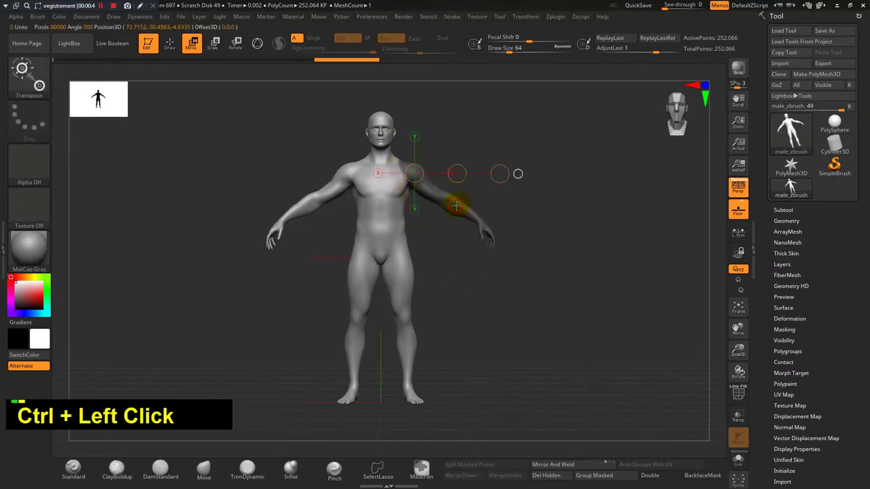
Rotate the unmasked screen-right arm down toward the body in Transpose Rotate.
{"action": "left_click", "coordinate": [103, 93]}
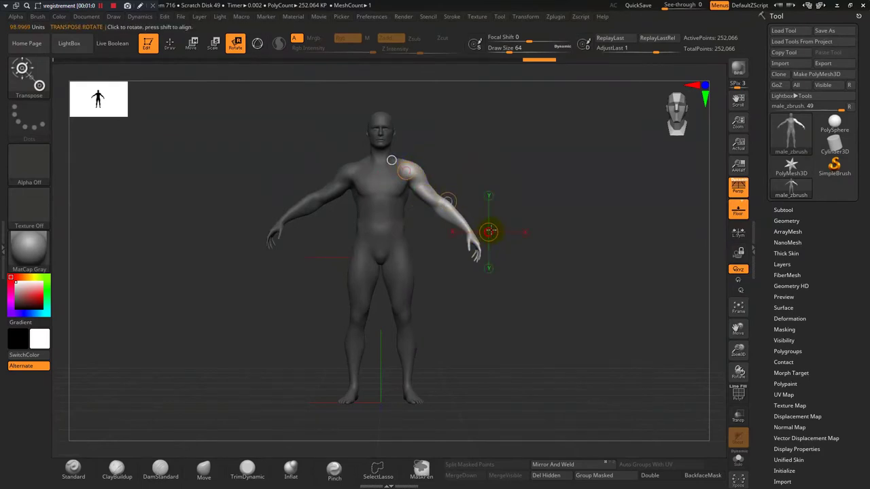
{"action": "double_click", "coordinate": [102, 92]}
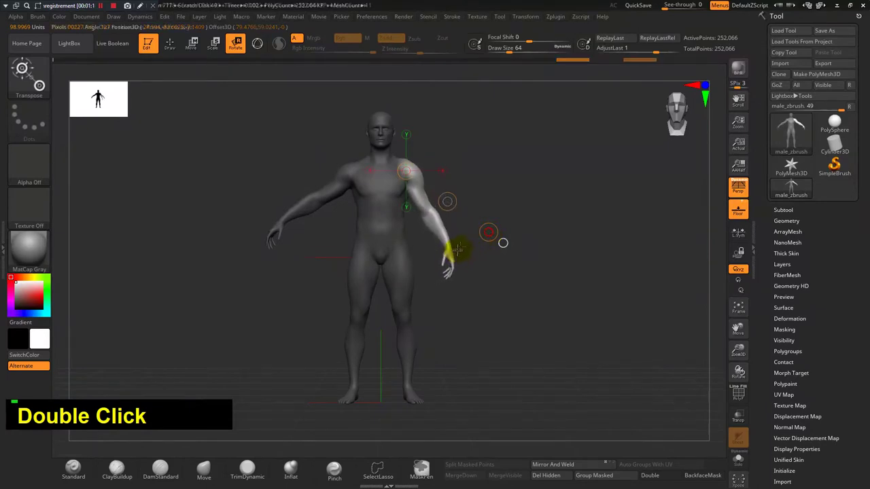
{"action": "left_click", "coordinate": [94, 97]}
Mask everything but the other arm and raise it out sideways to roughly horizontal.
{"action": "double_click", "coordinate": [94, 96]}
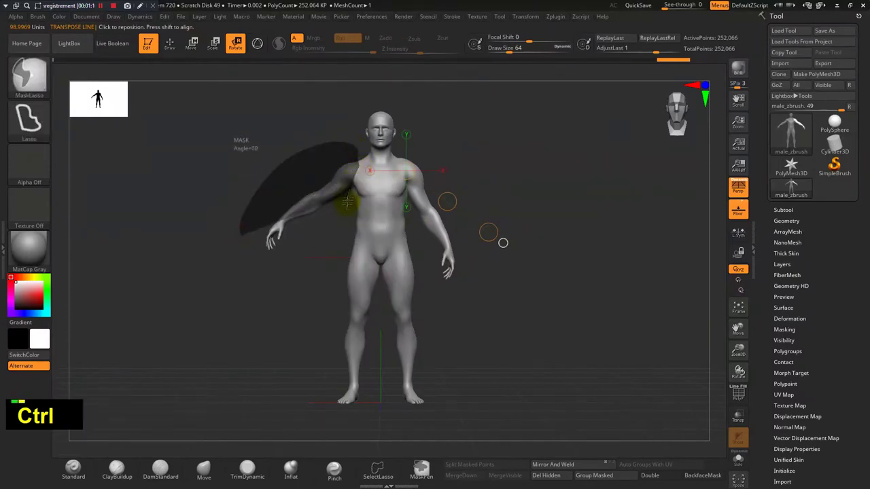
{"action": "left_click", "coordinate": [94, 97]}
{"action": "left_click", "coordinate": [94, 96]}
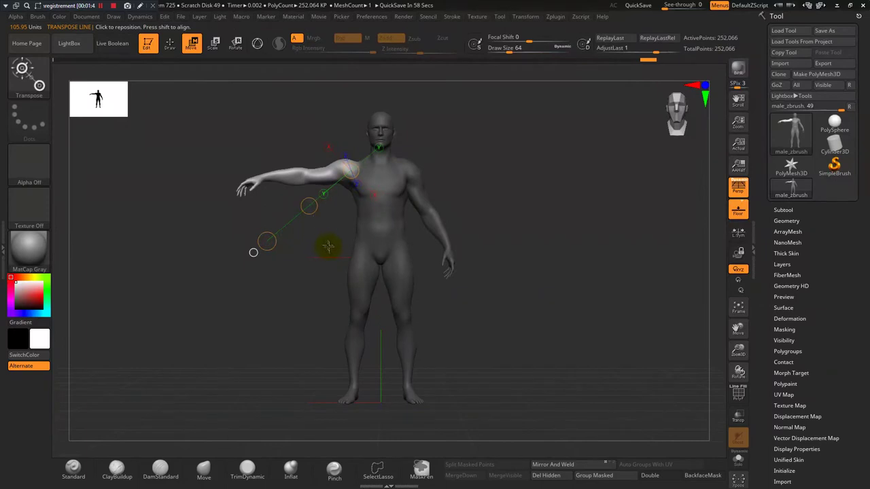
From a side view, mask the body except the head with a Transpose line at the neck.
{"action": "left_click", "coordinate": [102, 93]}
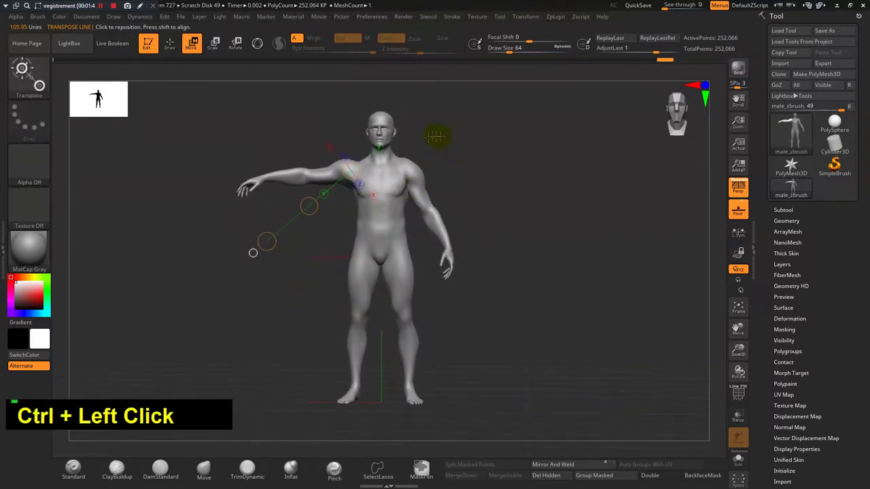
{"action": "left_click", "coordinate": [103, 93]}
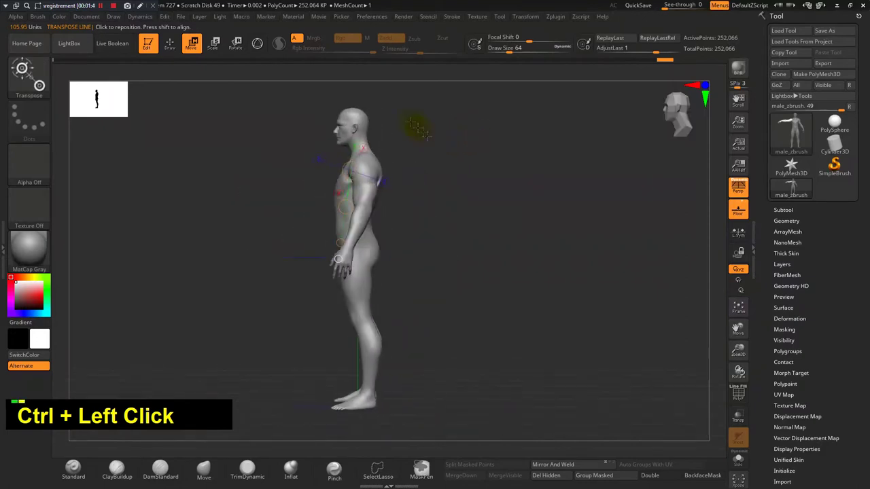
{"action": "left_click", "coordinate": [95, 94]}
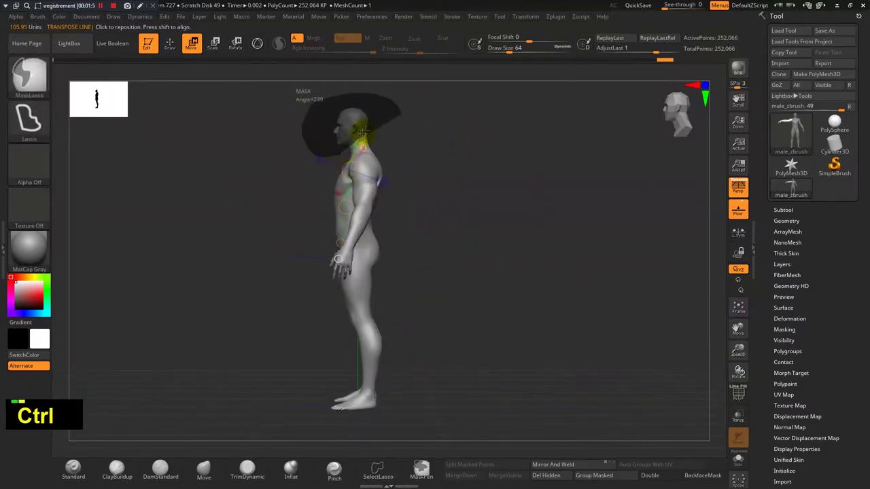
{"action": "left_click", "coordinate": [95, 94]}
Set the neck pivot in Transpose Rotate and turn the head toward screen-right.
{"action": "left_click", "coordinate": [95, 94]}
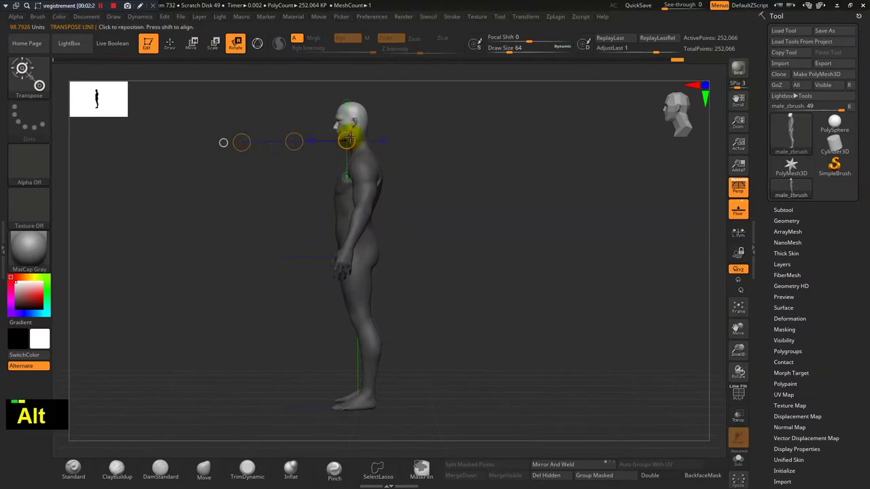
{"action": "left_click", "coordinate": [94, 94]}
{"action": "left_click", "coordinate": [95, 94]}
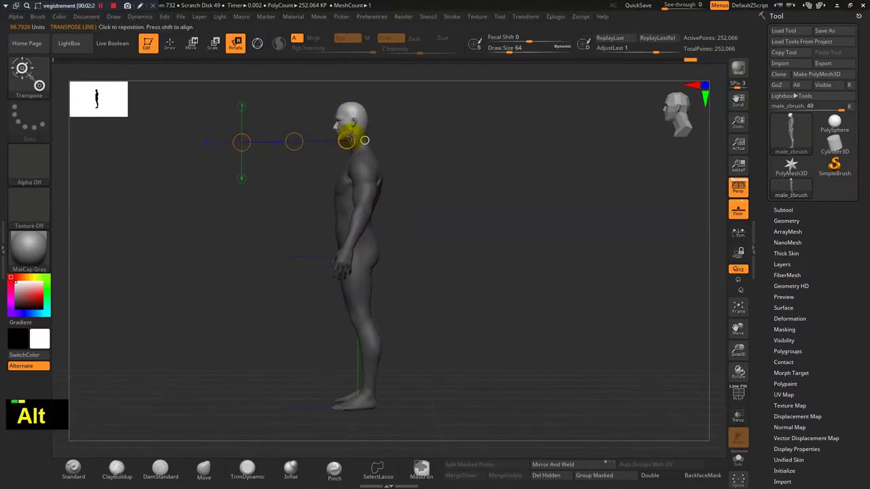
{"action": "left_click", "coordinate": [94, 94]}
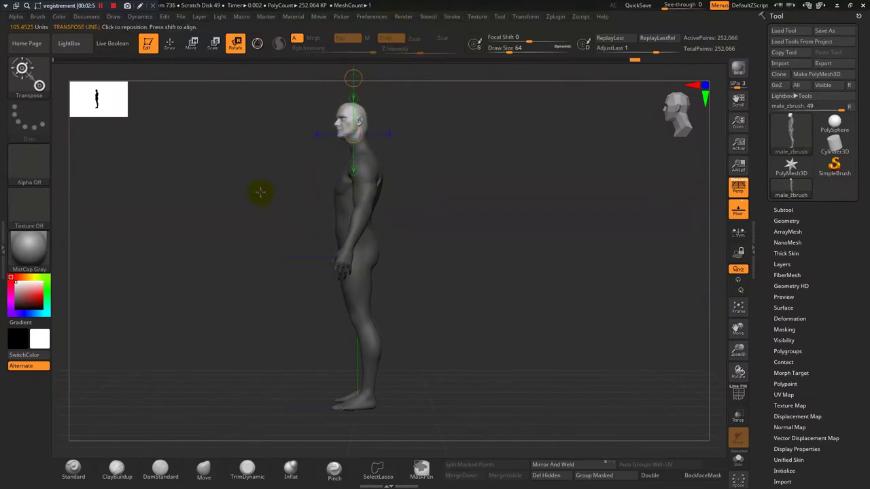
Clear the mask from the whole figure on the canvas.
{"action": "left_click", "coordinate": [93, 96]}
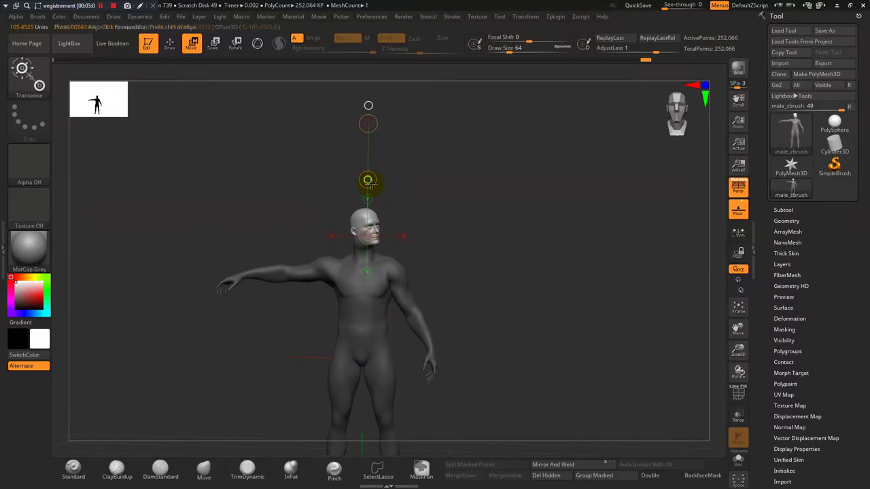
{"action": "left_click", "coordinate": [93, 103]}
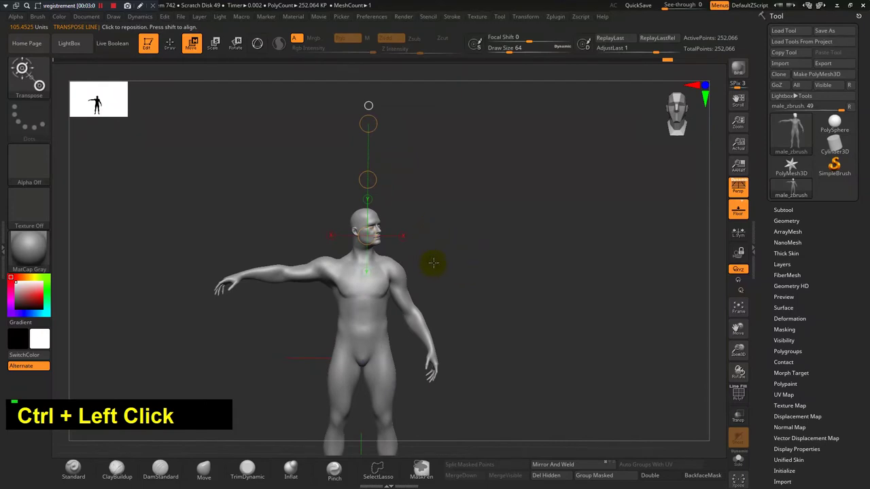
Return to Draw mode and build up clay over the turned neck with ClayBuildup.
{"action": "key", "text": "q"}
{"action": "type", "text": "q|"}
{"action": "left_click", "coordinate": [794, 185]}
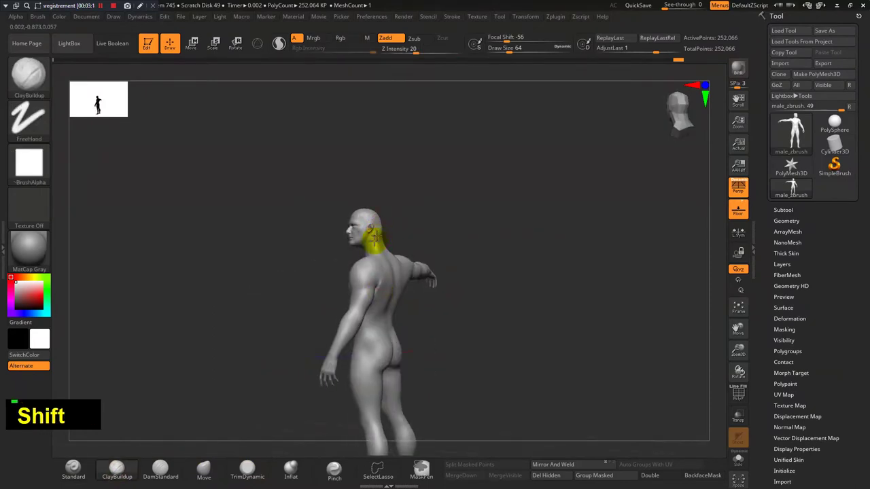
{"action": "left_click", "coordinate": [794, 185]}
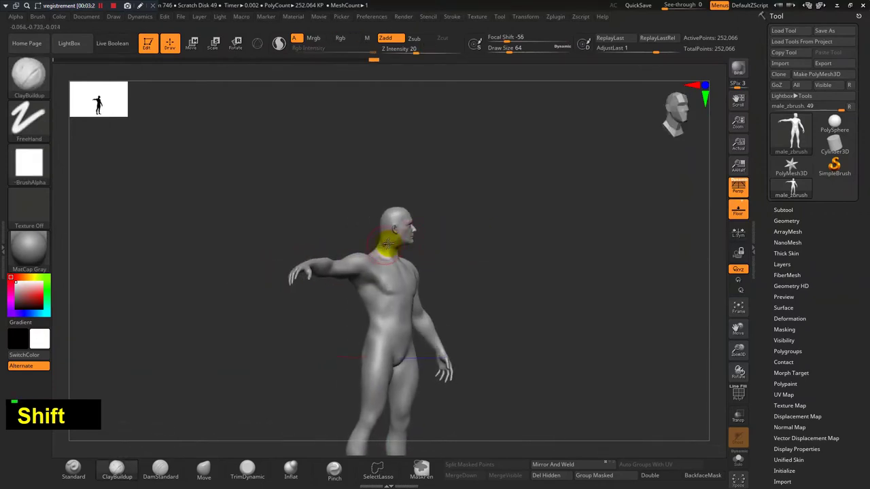
{"action": "double_click", "coordinate": [794, 184]}
{"action": "left_click", "coordinate": [794, 185]}
{"action": "double_click", "coordinate": [794, 185]}
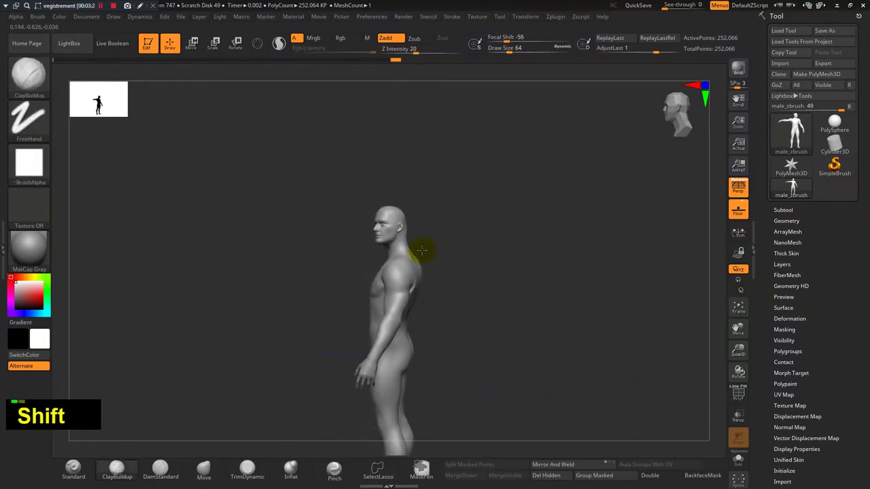
Smooth and blend the neck area, beginning a mask lasso around the head.
{"action": "left_click", "coordinate": [794, 184]}
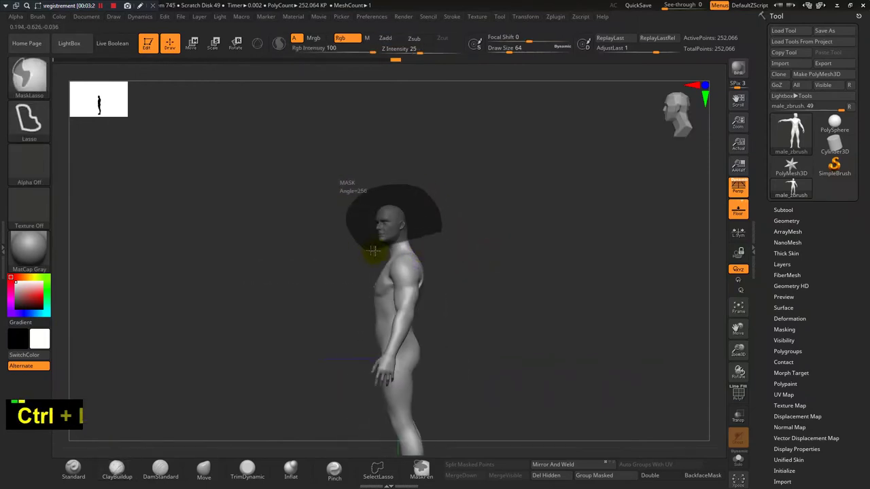
{"action": "left_click", "coordinate": [794, 184]}
{"action": "double_click", "coordinate": [794, 185]}
{"action": "double_click", "coordinate": [794, 185]}
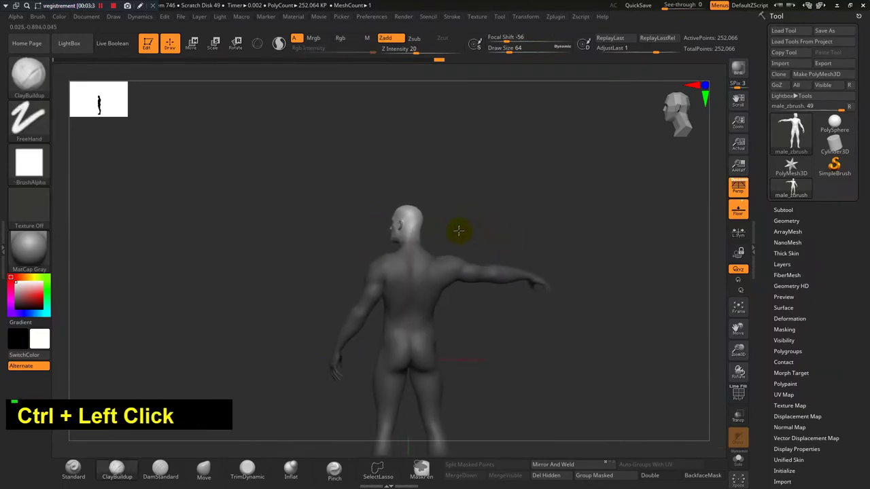
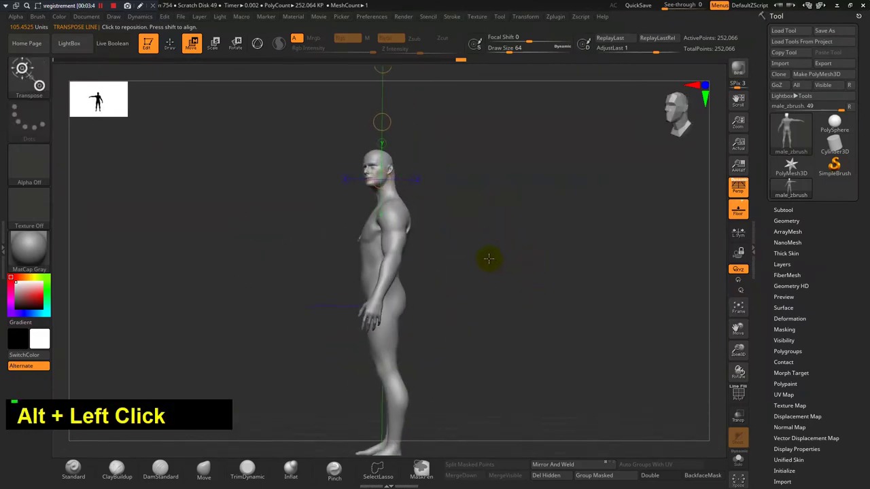
Mask all but the screen-left leg and set a Transpose line from hip through knee.
{"action": "left_click", "coordinate": [94, 100]}
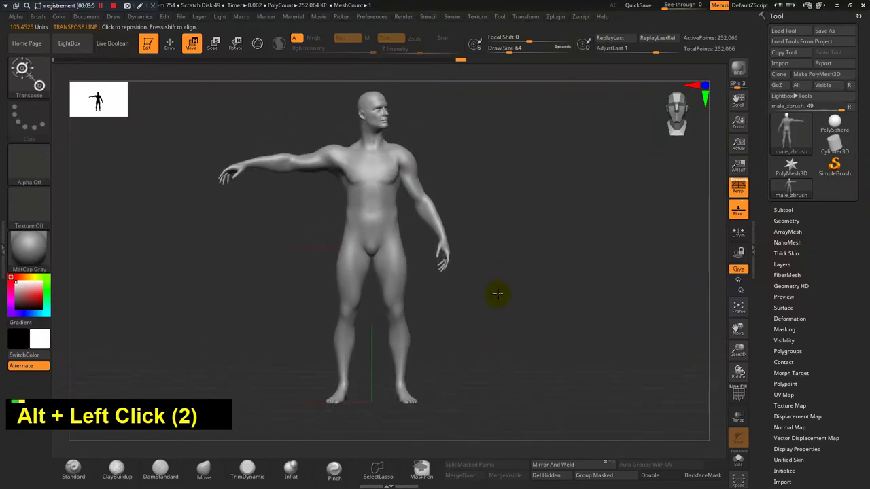
{"action": "left_click", "coordinate": [94, 96]}
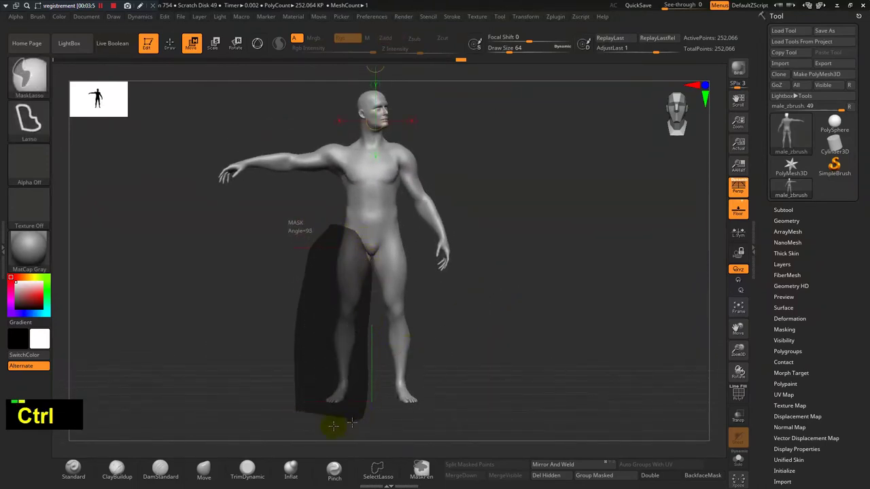
{"action": "left_click", "coordinate": [94, 95]}
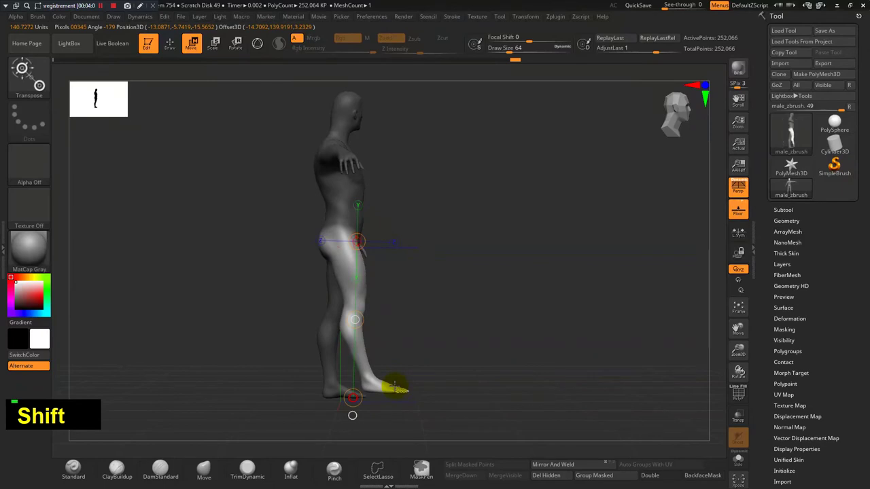
{"action": "left_click", "coordinate": [94, 94]}
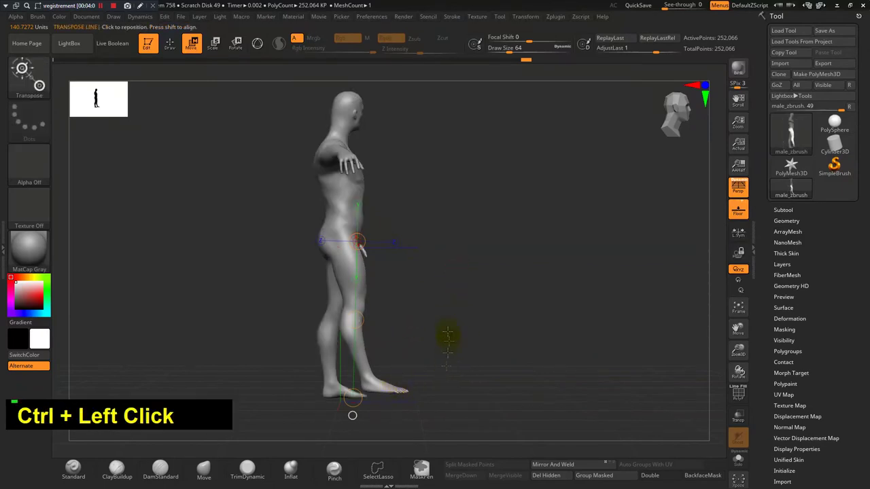
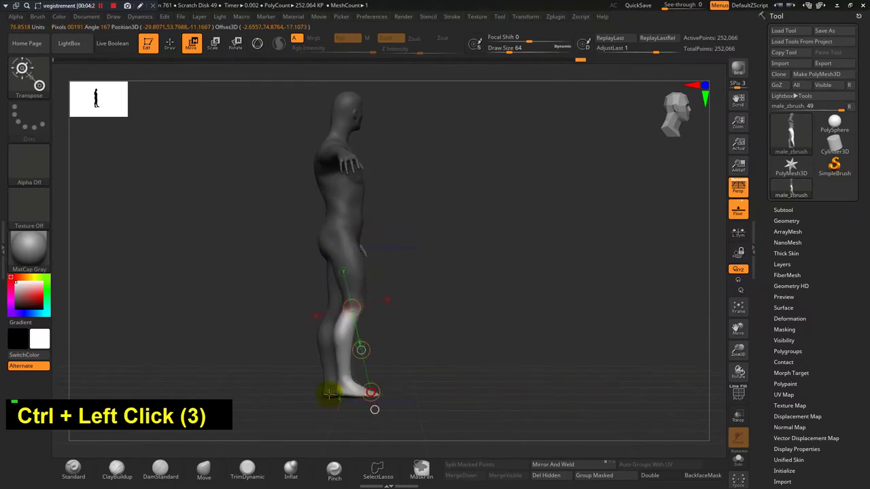
{"action": "key", "text": "ctrl+z"}
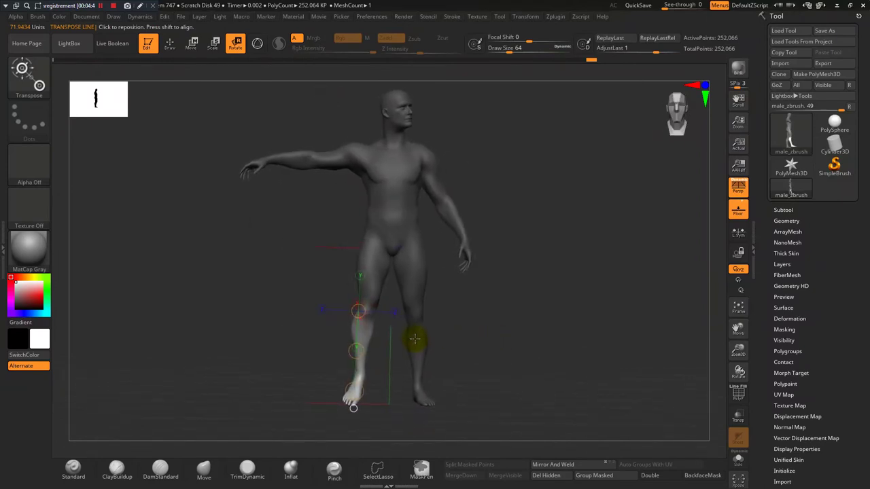
Mask all but the raised arm and swing it straight out to shoulder height, then clear the mask.
{"action": "left_click", "coordinate": [104, 93]}
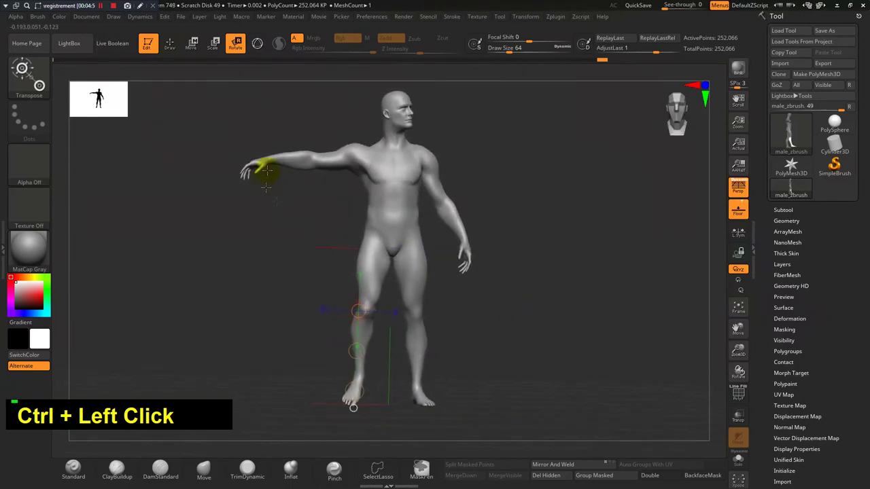
{"action": "left_click", "coordinate": [104, 92]}
{"action": "left_click", "coordinate": [104, 93]}
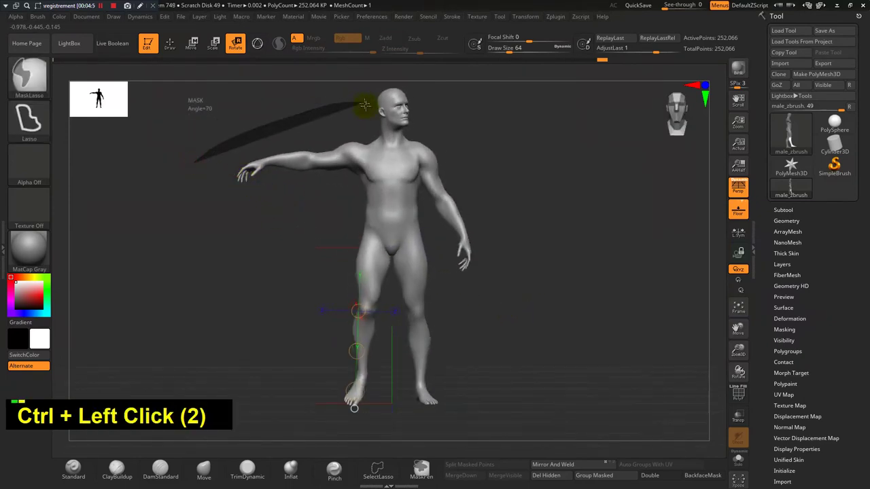
{"action": "left_click", "coordinate": [103, 92]}
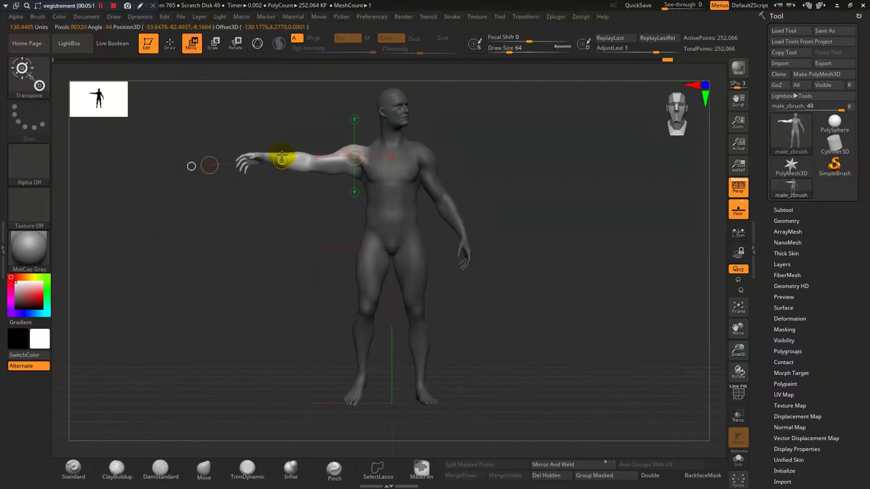
{"action": "left_click", "coordinate": [103, 92]}
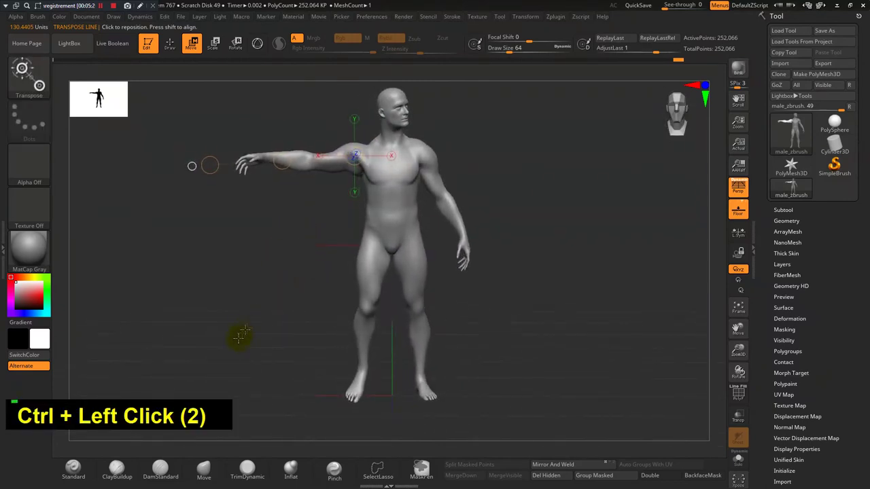
Build up and smooth the stretched front of the raised arm's shoulder with ClayBuildup.
{"action": "key", "text": "q"}
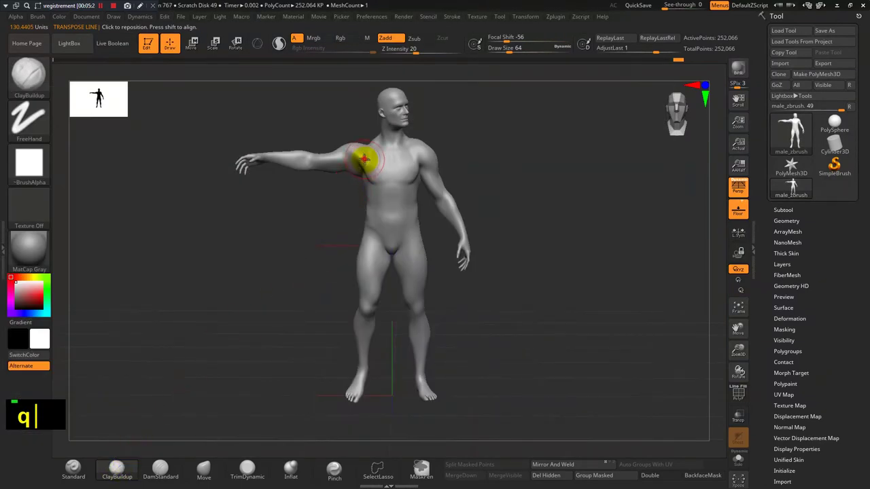
{"action": "double_click", "coordinate": [794, 184]}
{"action": "double_click", "coordinate": [794, 185]}
{"action": "left_click", "coordinate": [794, 185]}
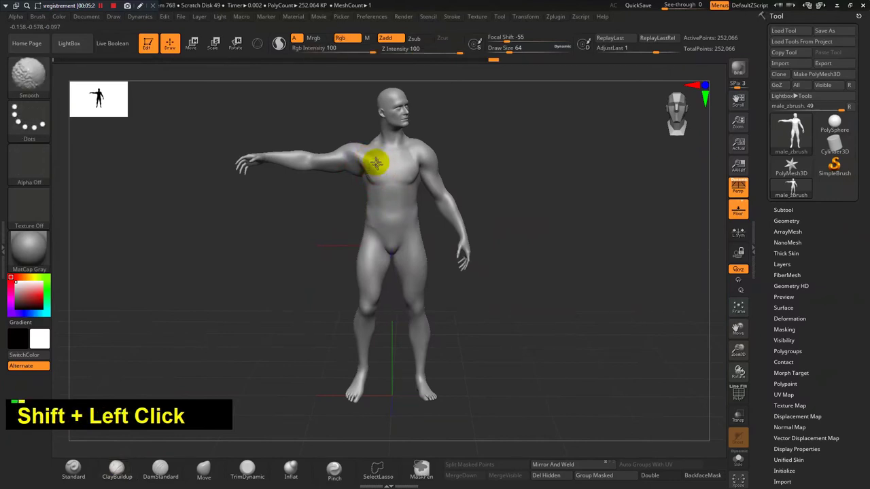
Build up and smooth the back of the shoulder and the groin, turning the model as needed.
{"action": "left_click", "coordinate": [794, 185]}
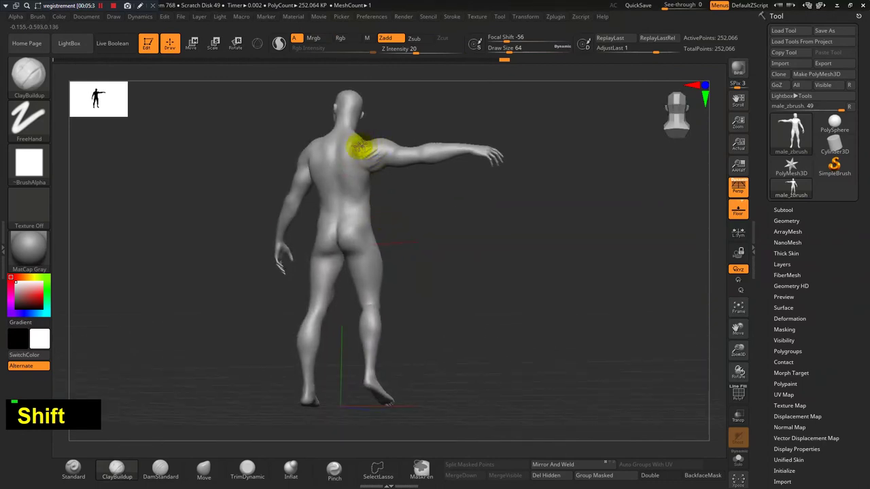
{"action": "double_click", "coordinate": [793, 185]}
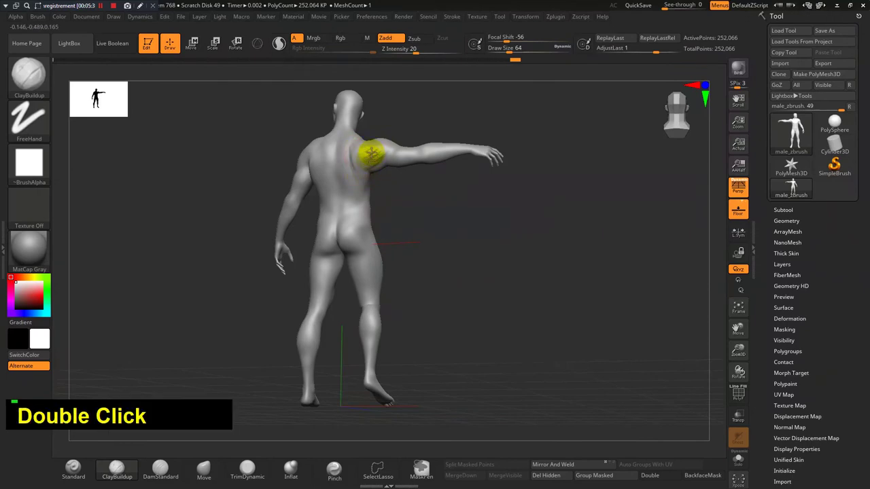
{"action": "left_click", "coordinate": [794, 185]}
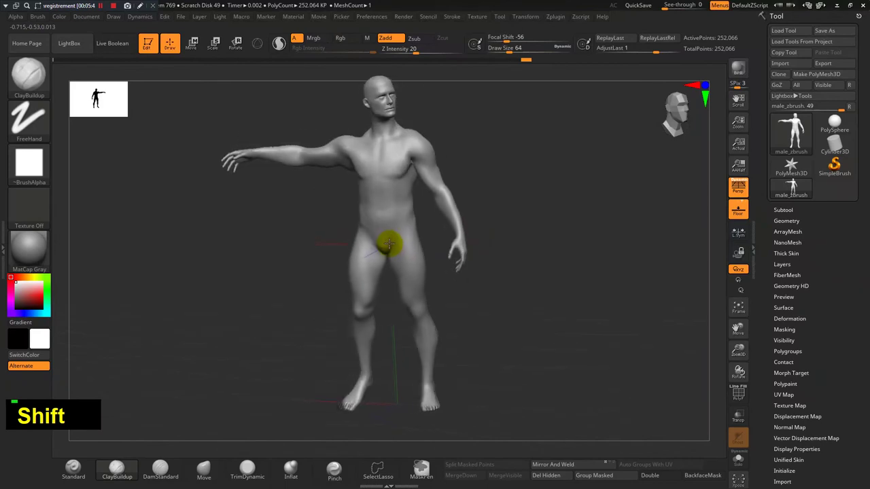
{"action": "left_click", "coordinate": [794, 185]}
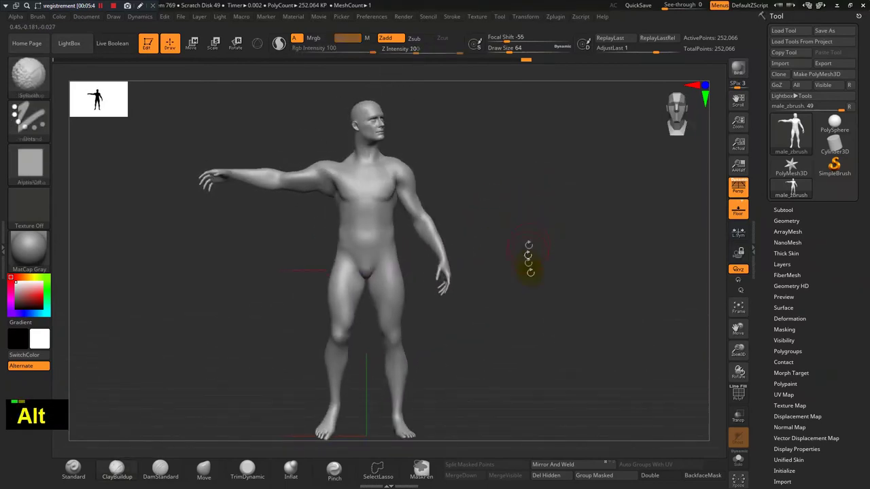
{"action": "left_click", "coordinate": [794, 185]}
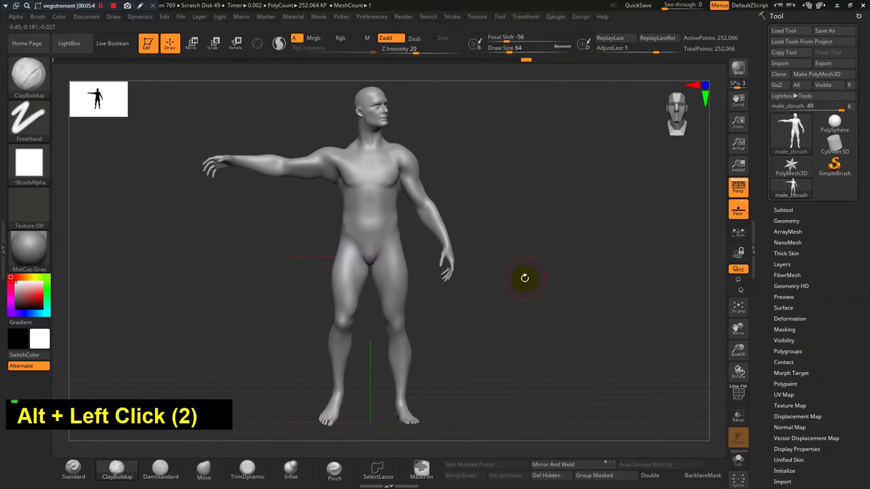